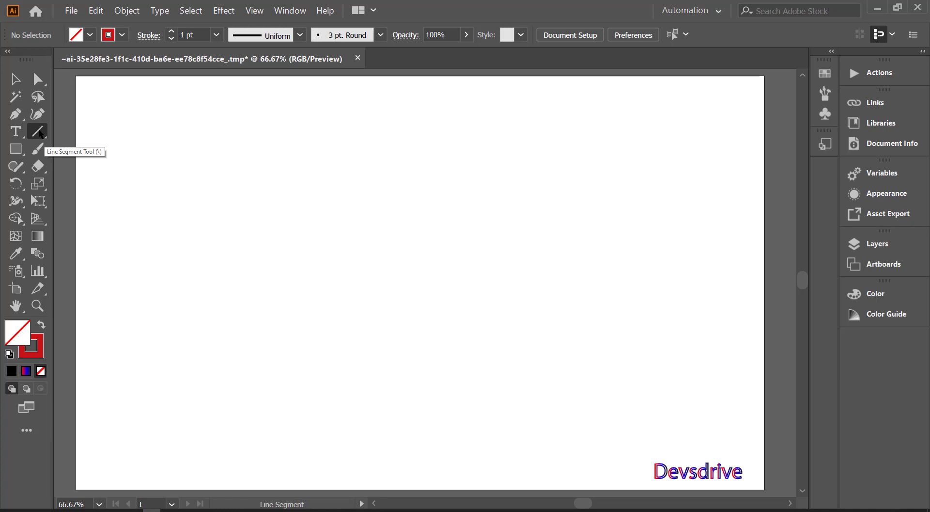
- Switch to the Line Segment Tool to draw a straight red line
key(/)
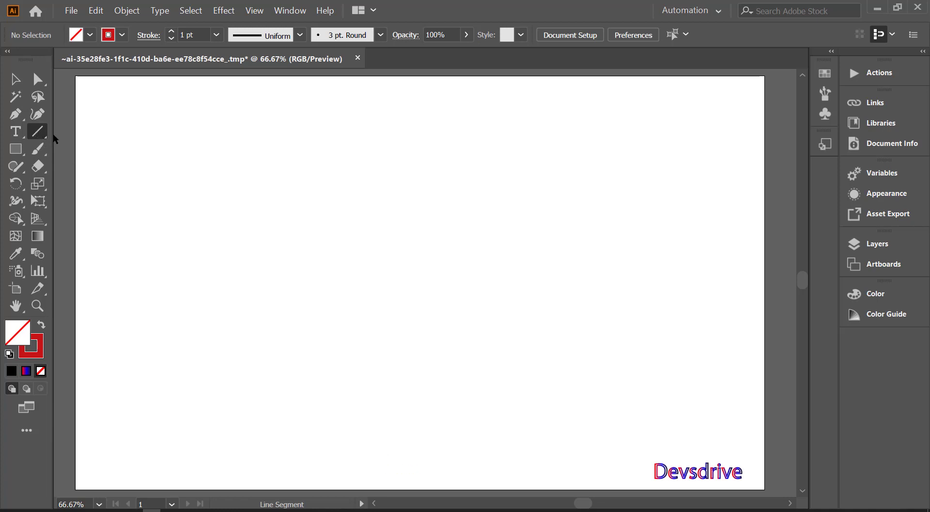
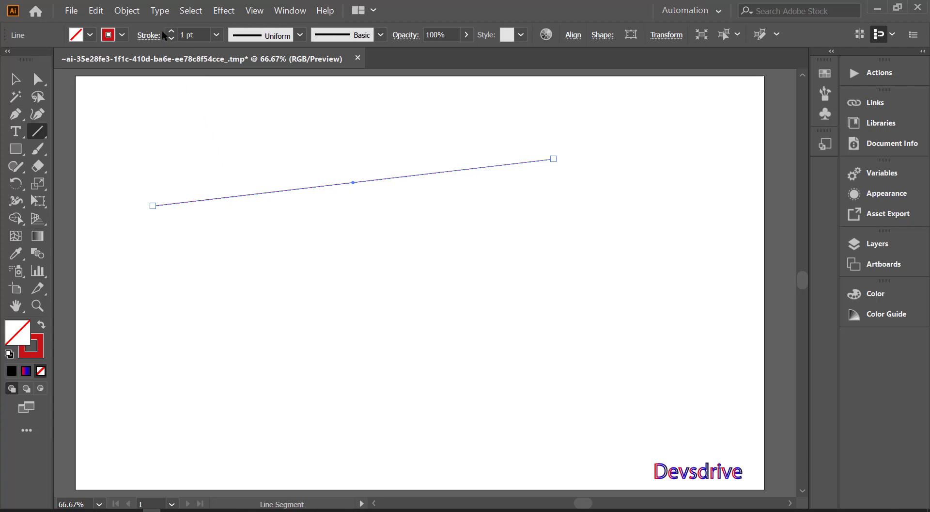
- Thicken the stroke to 6 pt, raise the lower line's right end, and select both lines
click(172, 34)
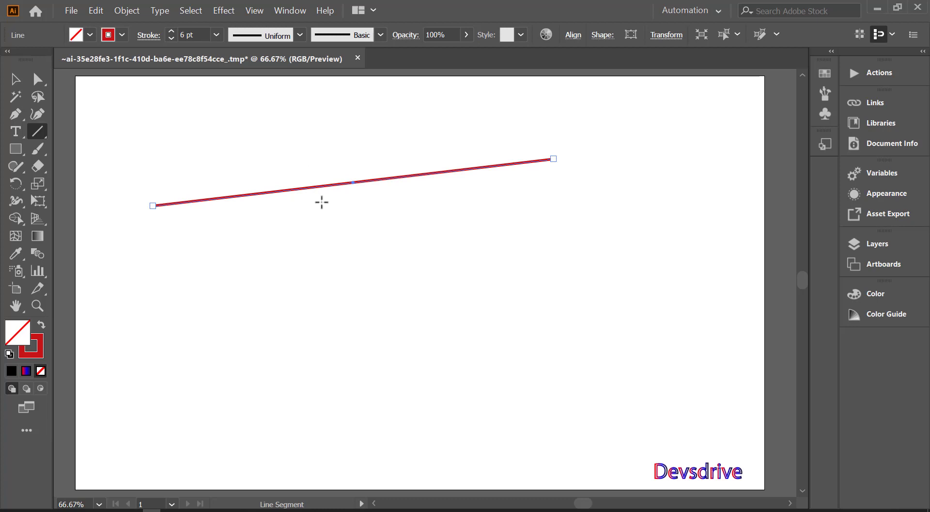
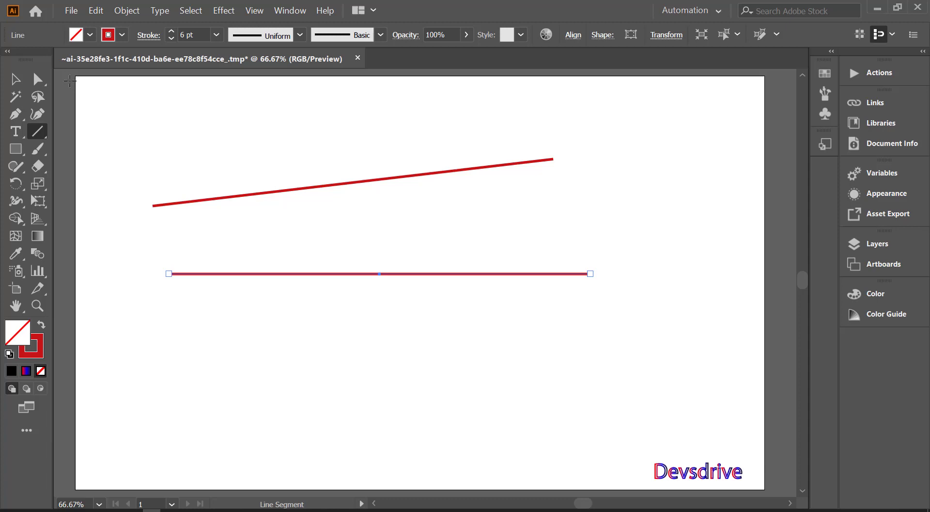
click(44, 90)
click(574, 257)
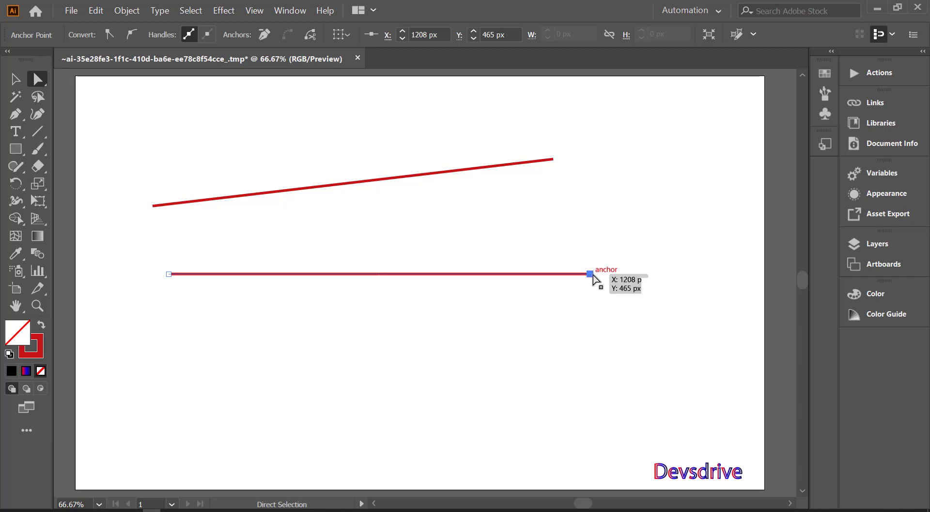
click(596, 277)
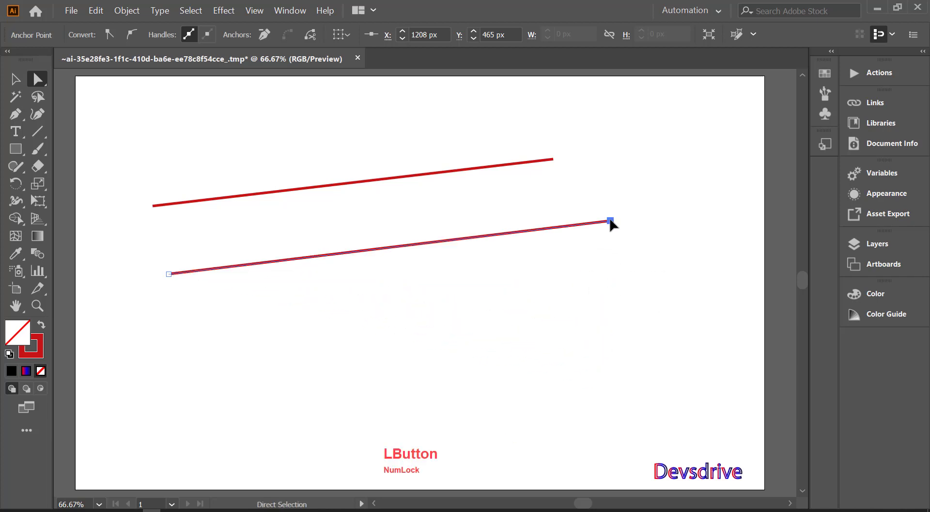
click(373, 311)
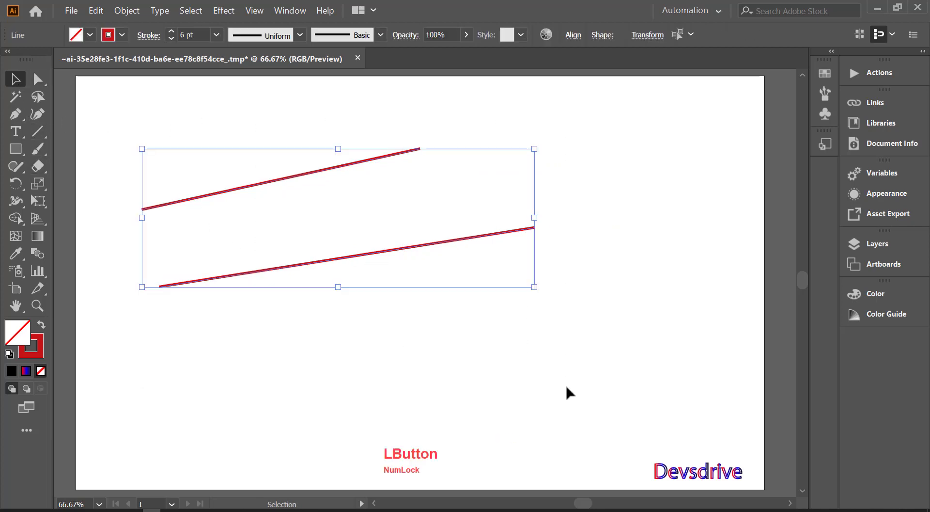
- Delete both slanted lines and return to drawing straight line segments
key(Delete)
click(51, 142)
click(35, 134)
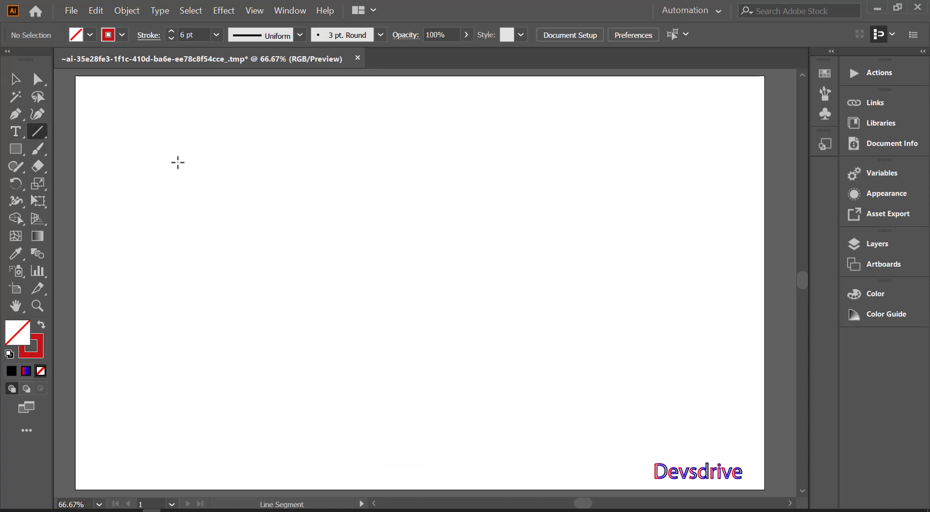
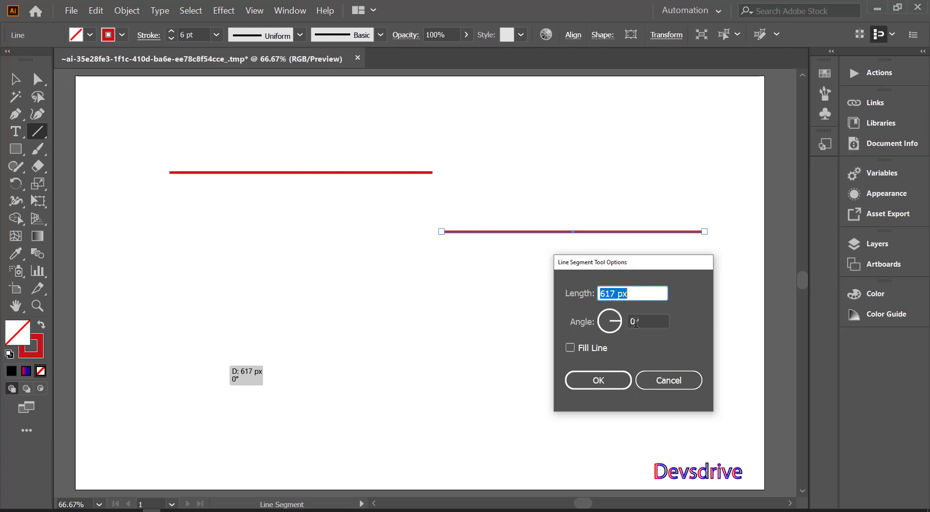
- Create lines at exact measurements, including a 400 px 45° diagonal and a vertical line
click(601, 387)
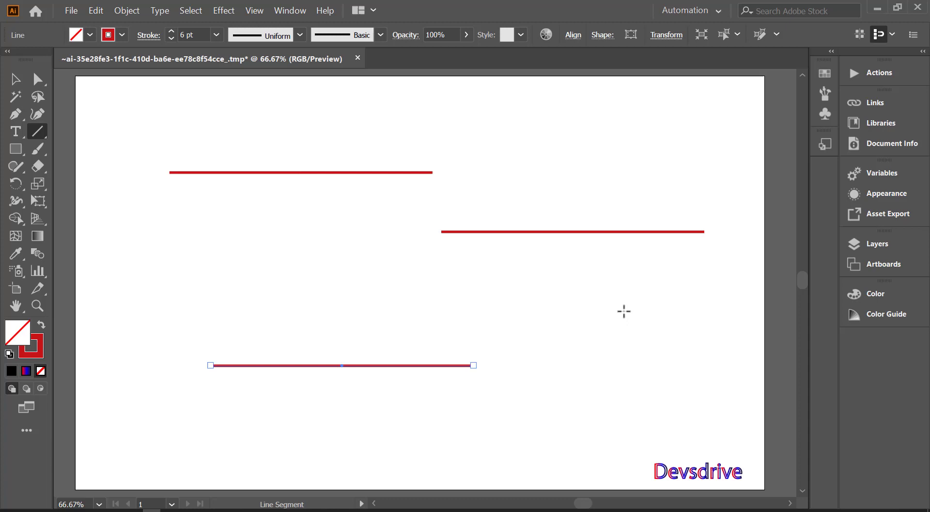
click(542, 358)
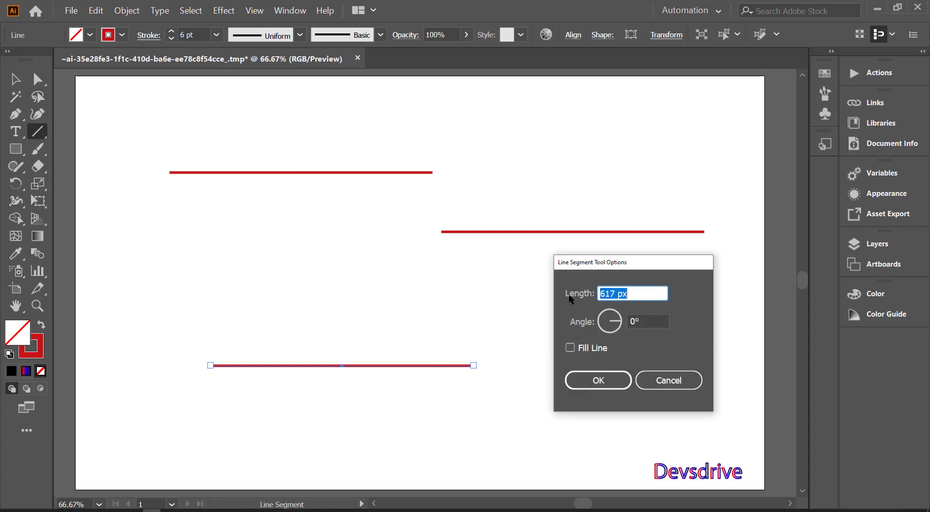
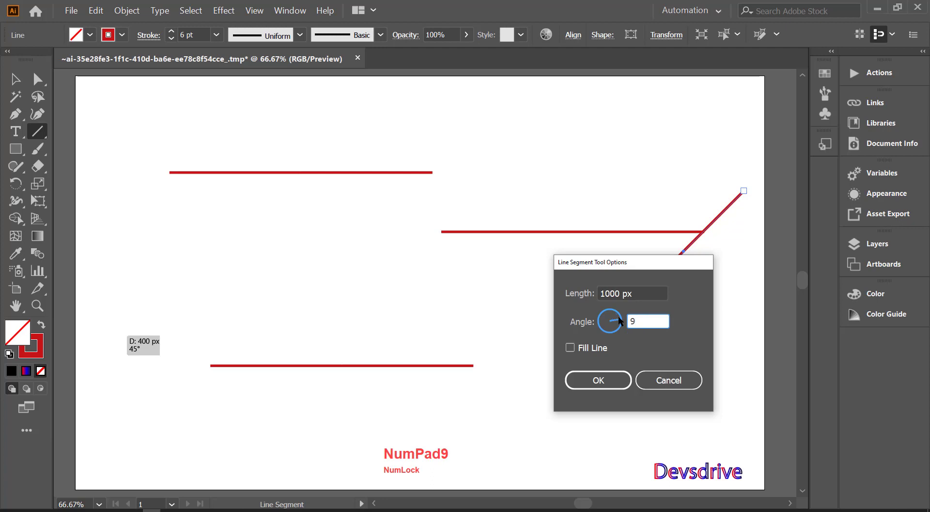
key(KP_0)
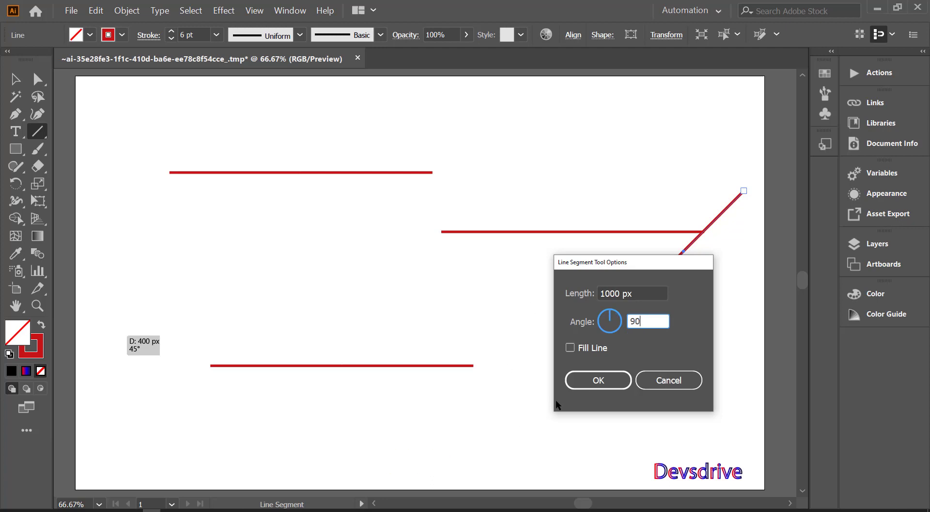
click(596, 391)
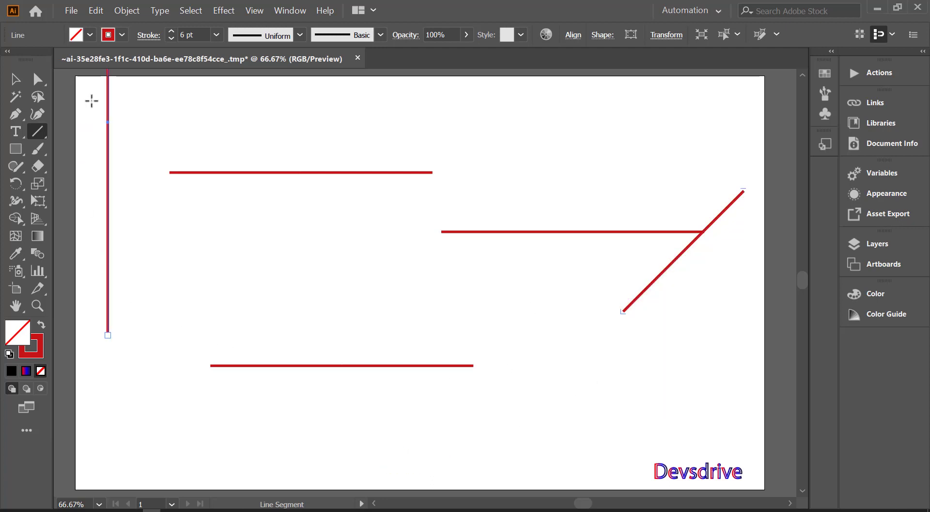
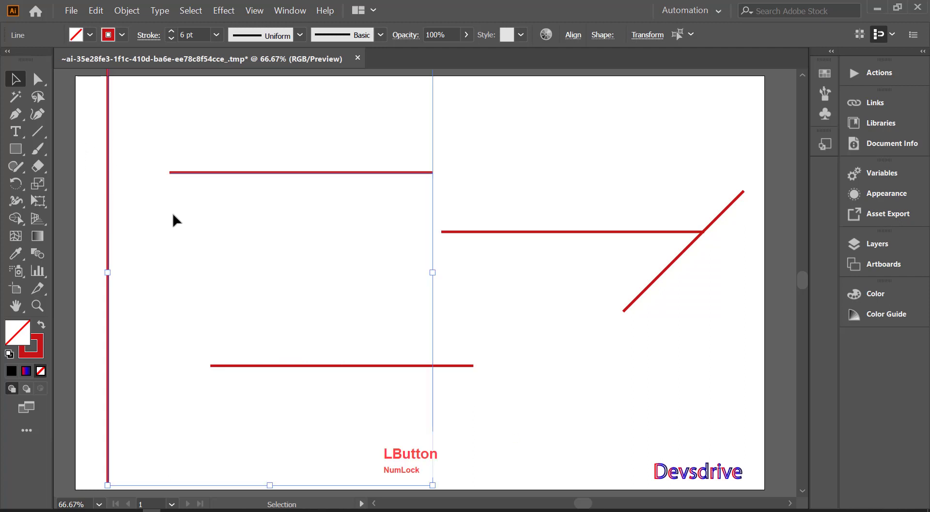
- Show the Stroke panel from the Window menu for editing the centre line
click(299, 5)
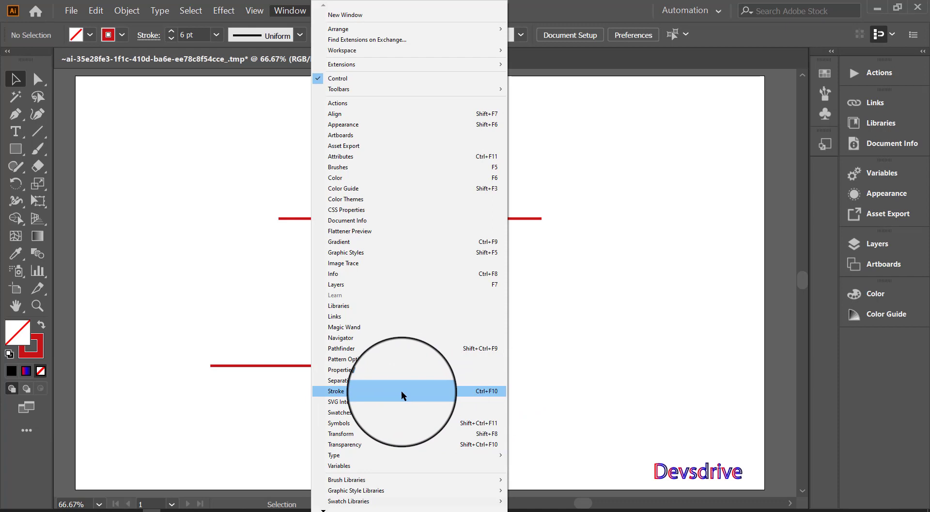
click(404, 397)
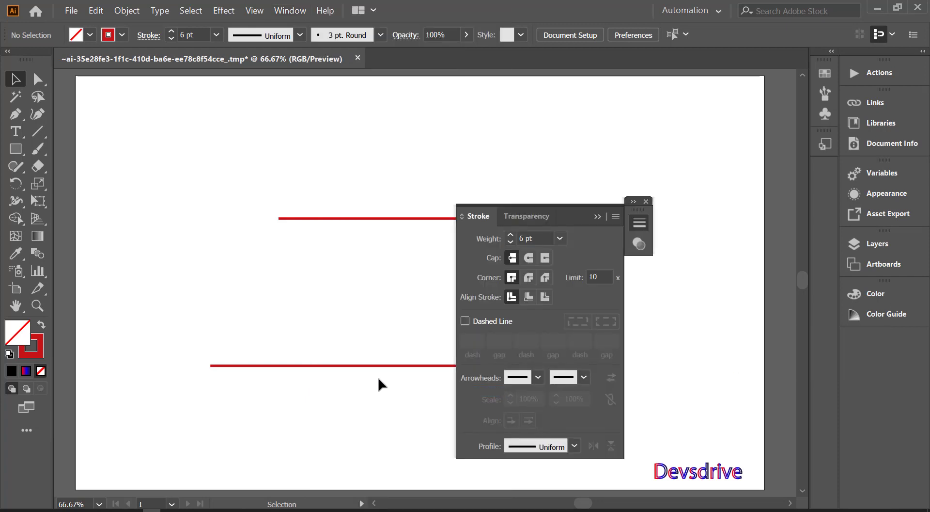
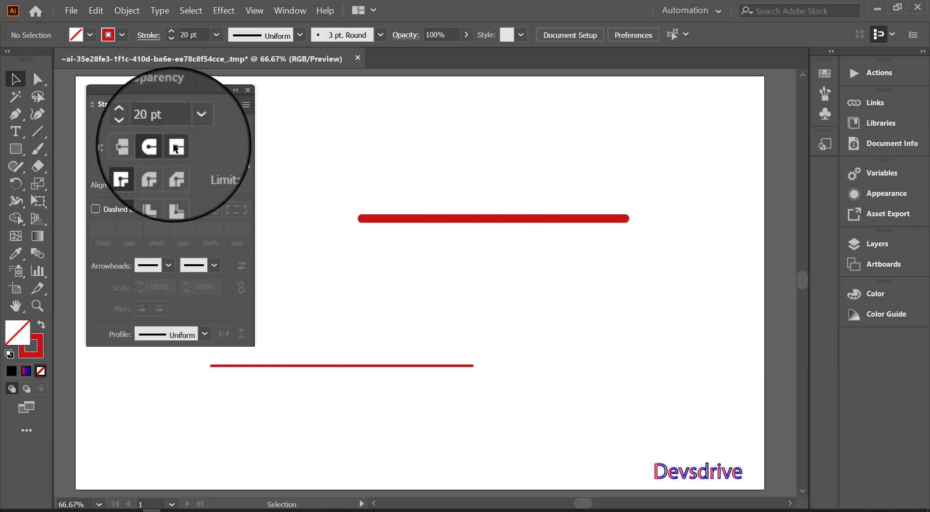
- Give the thick red line Projecting Cap ends and select it for dashing
click(178, 149)
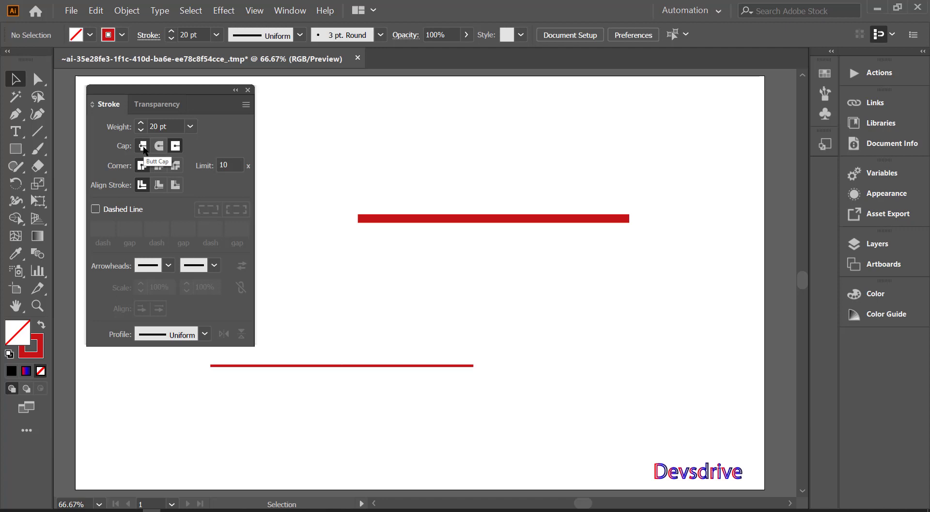
click(147, 152)
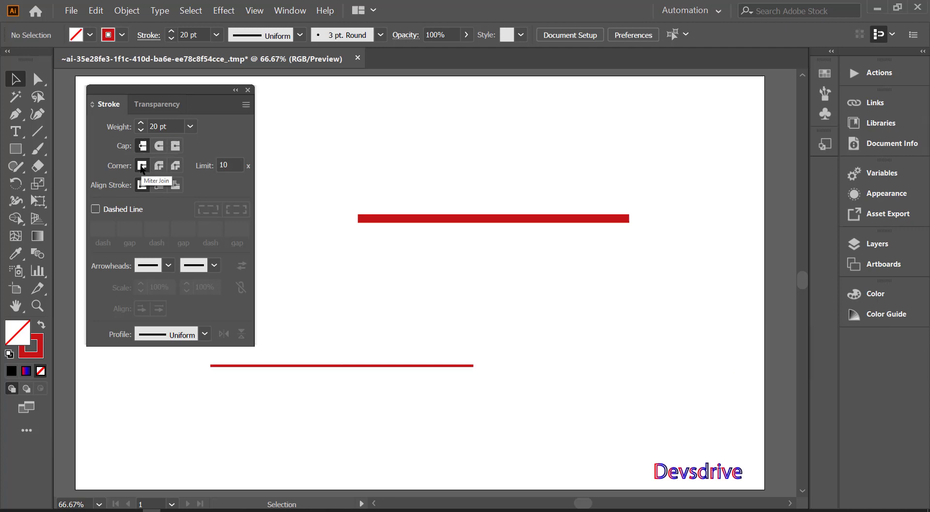
click(144, 170)
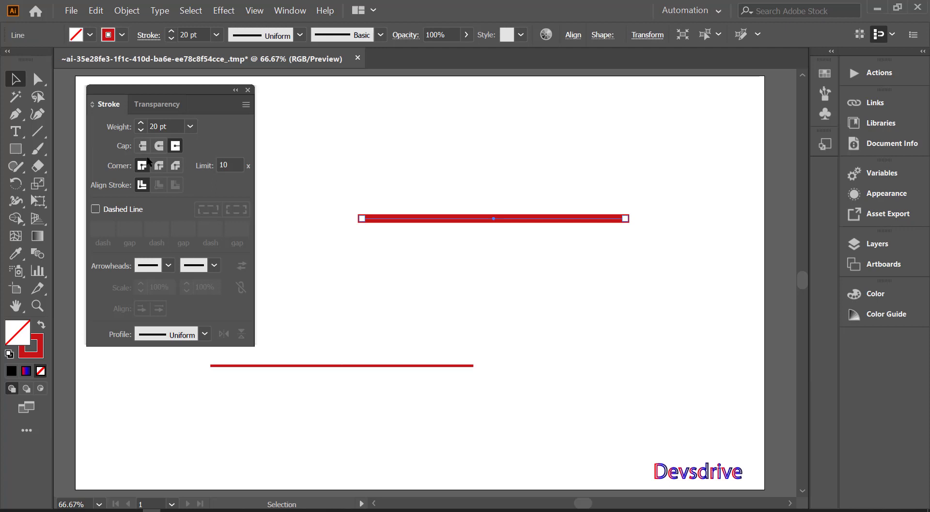
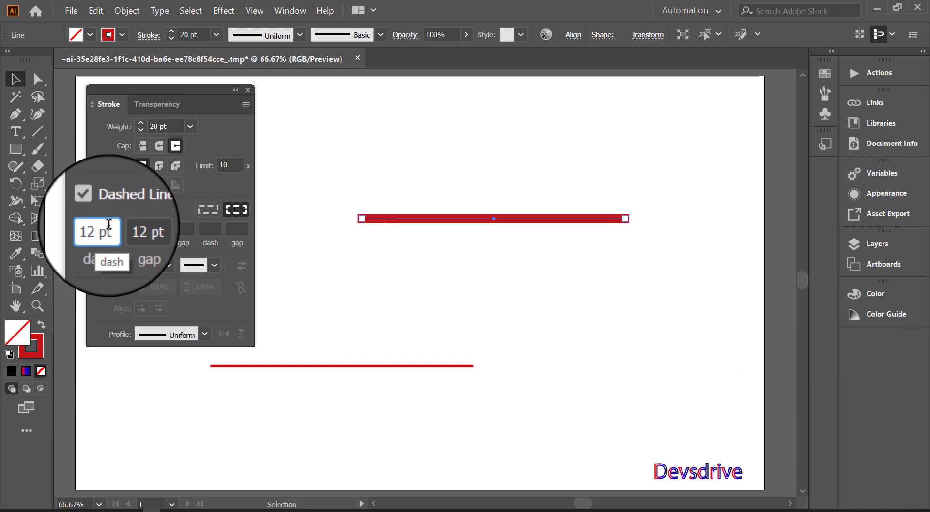
- Enter the custom dash and gap values, finishing with 30 and 34 pt
key(0)
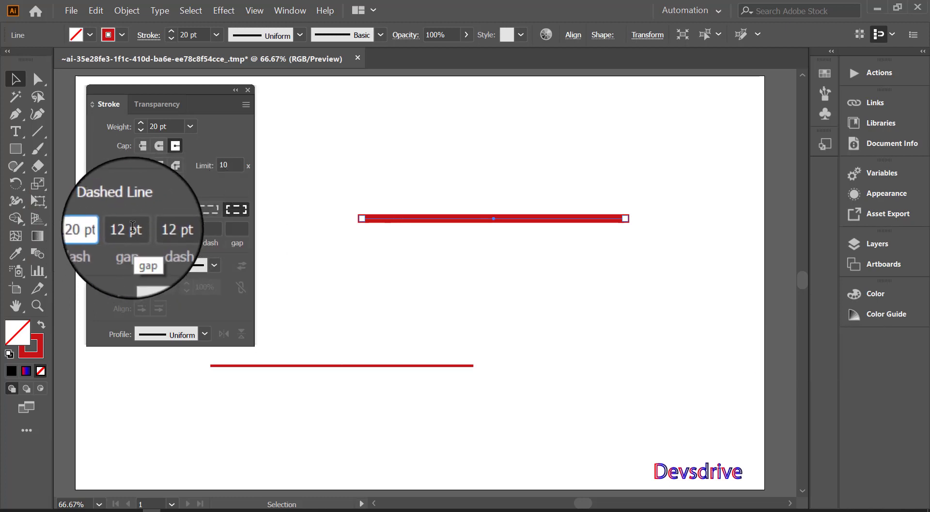
click(210, 226)
click(167, 225)
key(0)
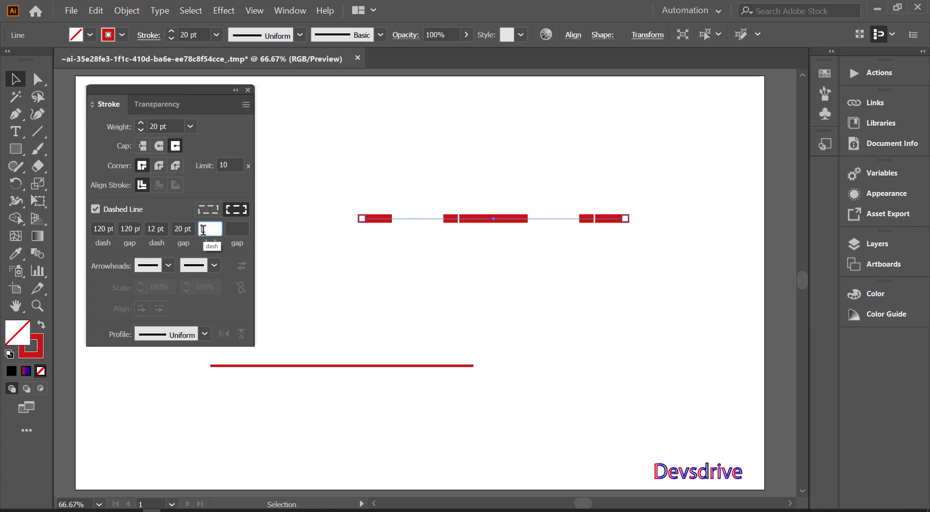
key(3)
text(30)
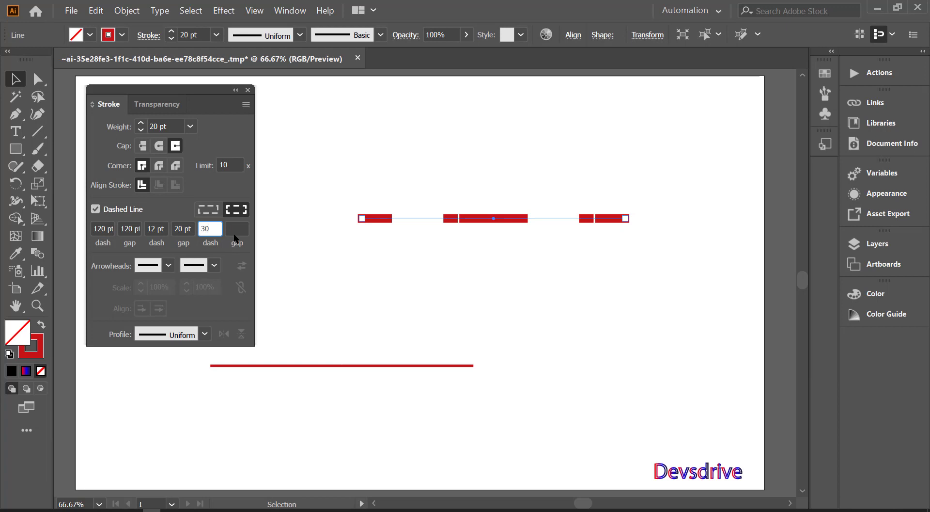
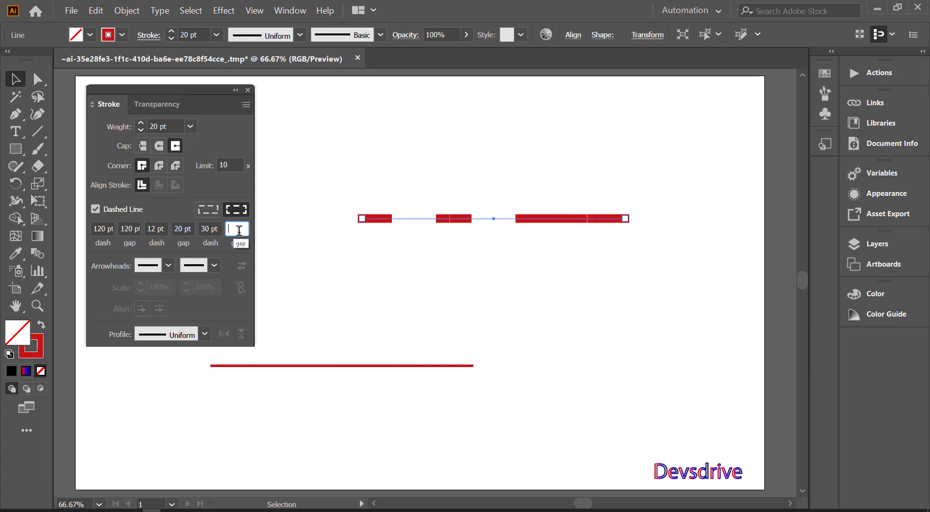
text(34)
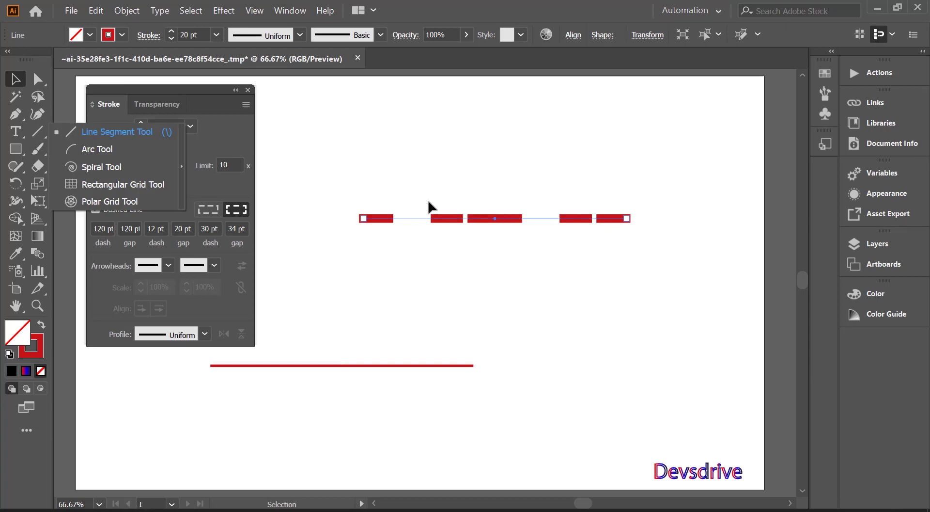
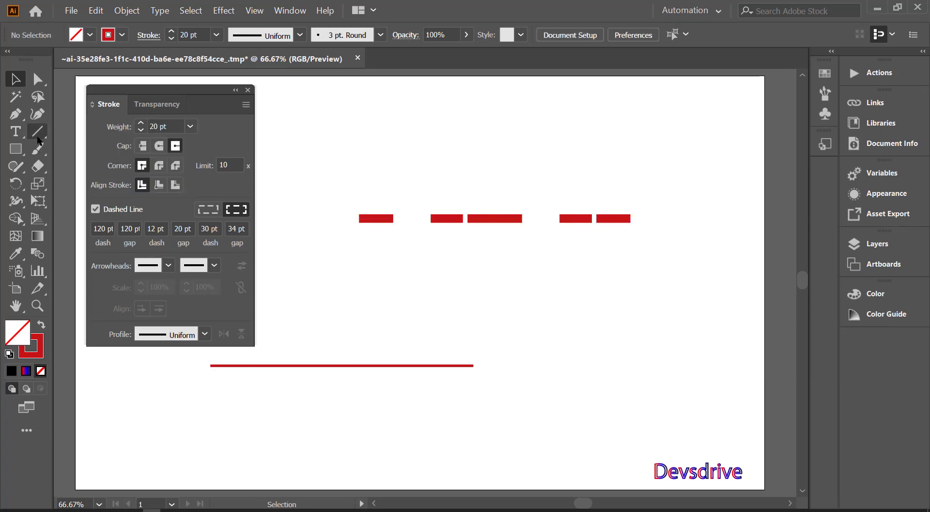
- List the alternative line-drawing tools from the Line Segment Tool flyout
right_click(41, 141)
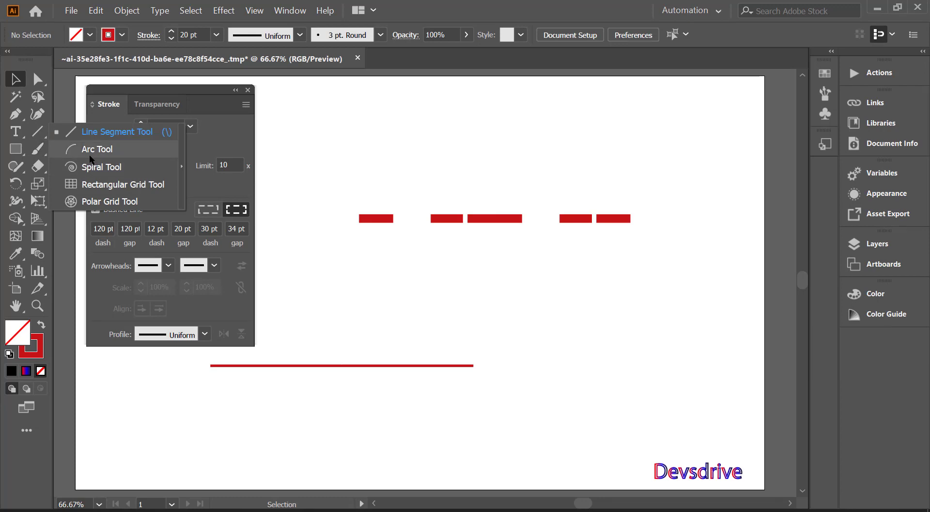